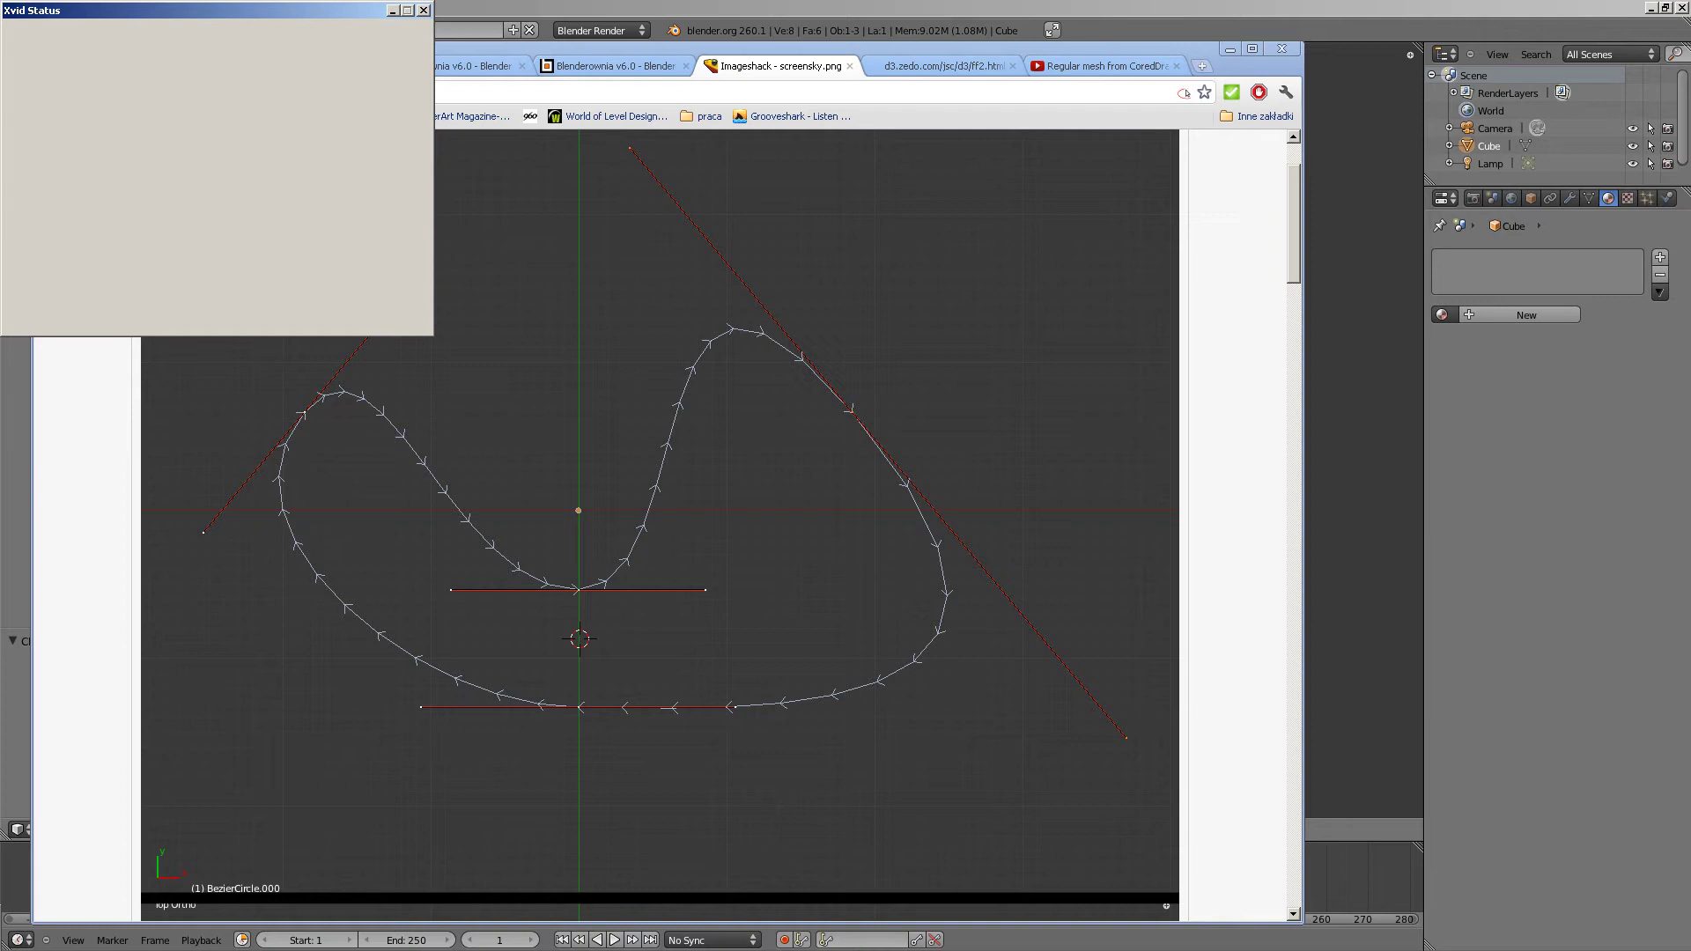
# Bring the Blender window with the default cube, camera and lamp back to the front.
pyautogui.click(896, 32)
pyautogui.press('alt+Tab')
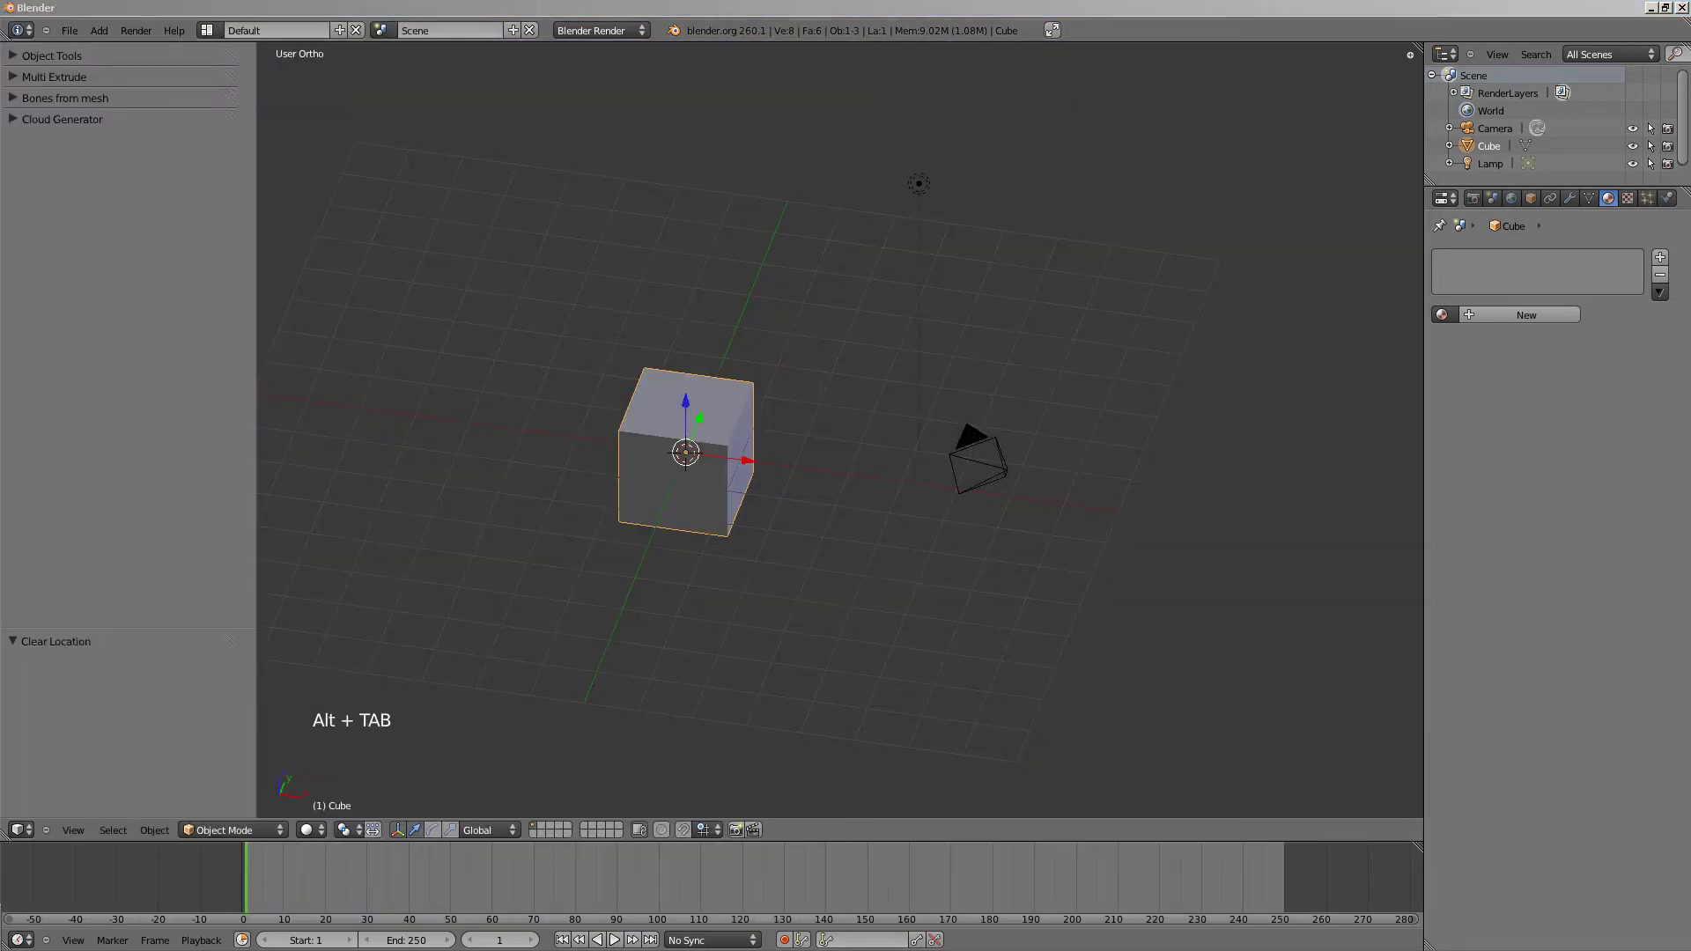
# Switch back into Blender and delete the default cube, leaving the camera and lamp.
pyautogui.press('alt+Tab')
pyautogui.press('alt+Tab')
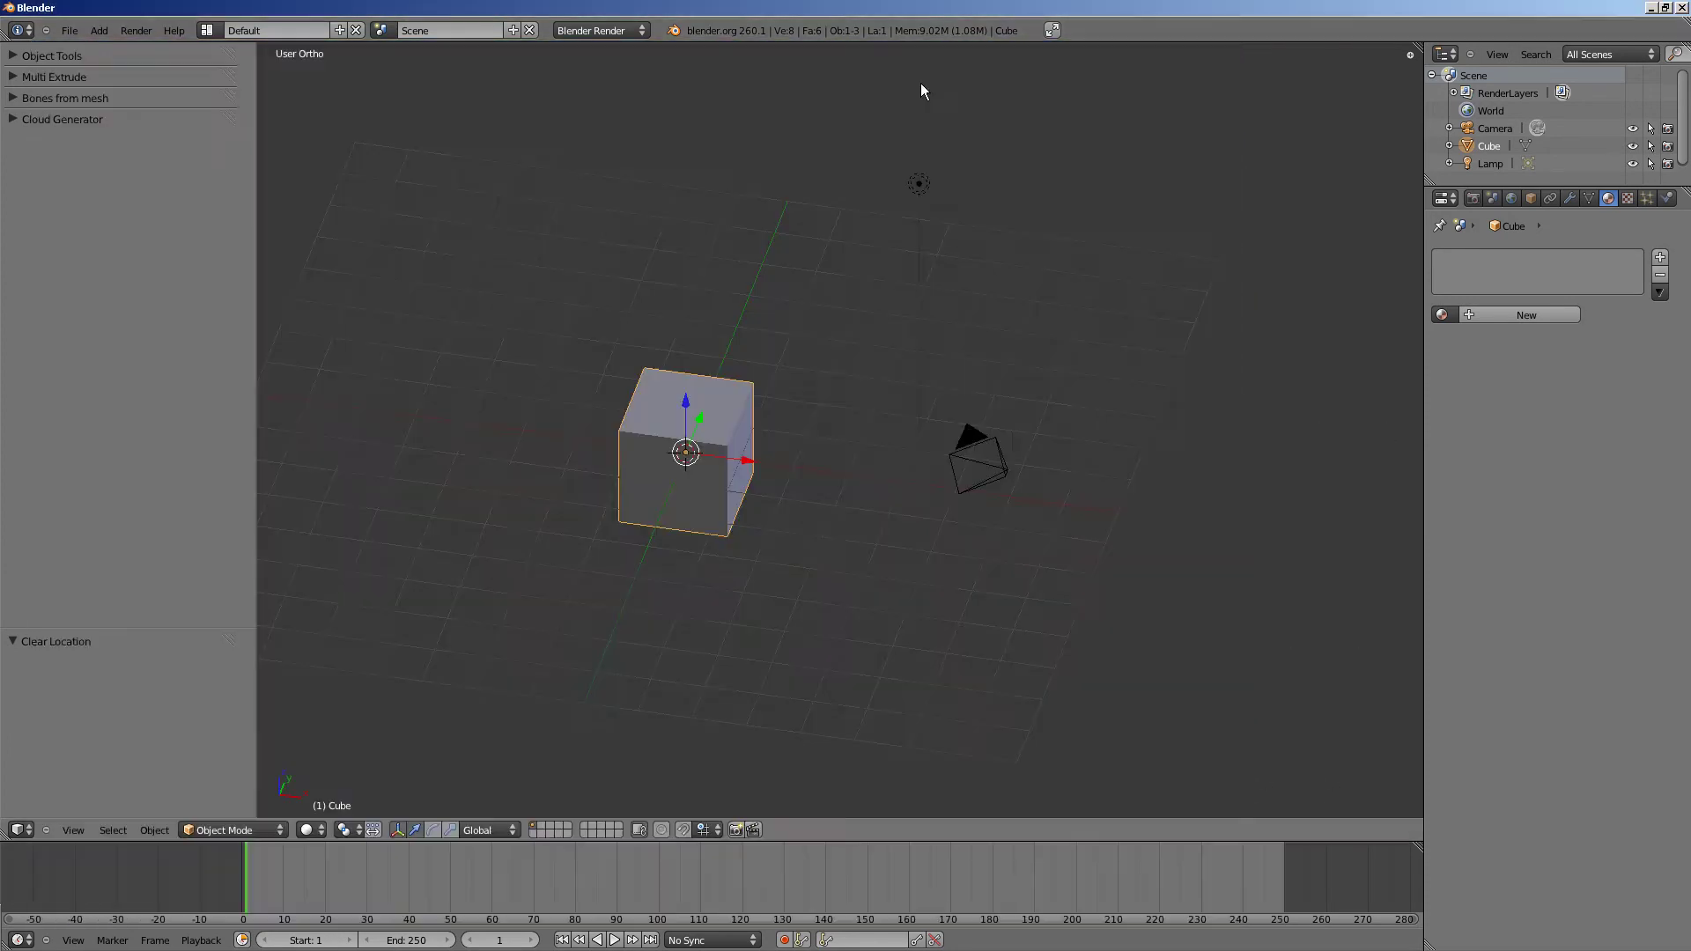
pyautogui.middleClick(664, 463)
pyautogui.press('x')
# Look at the scene straight from above, zoom in and bring up the Add menu.
pyautogui.press('KP_7')
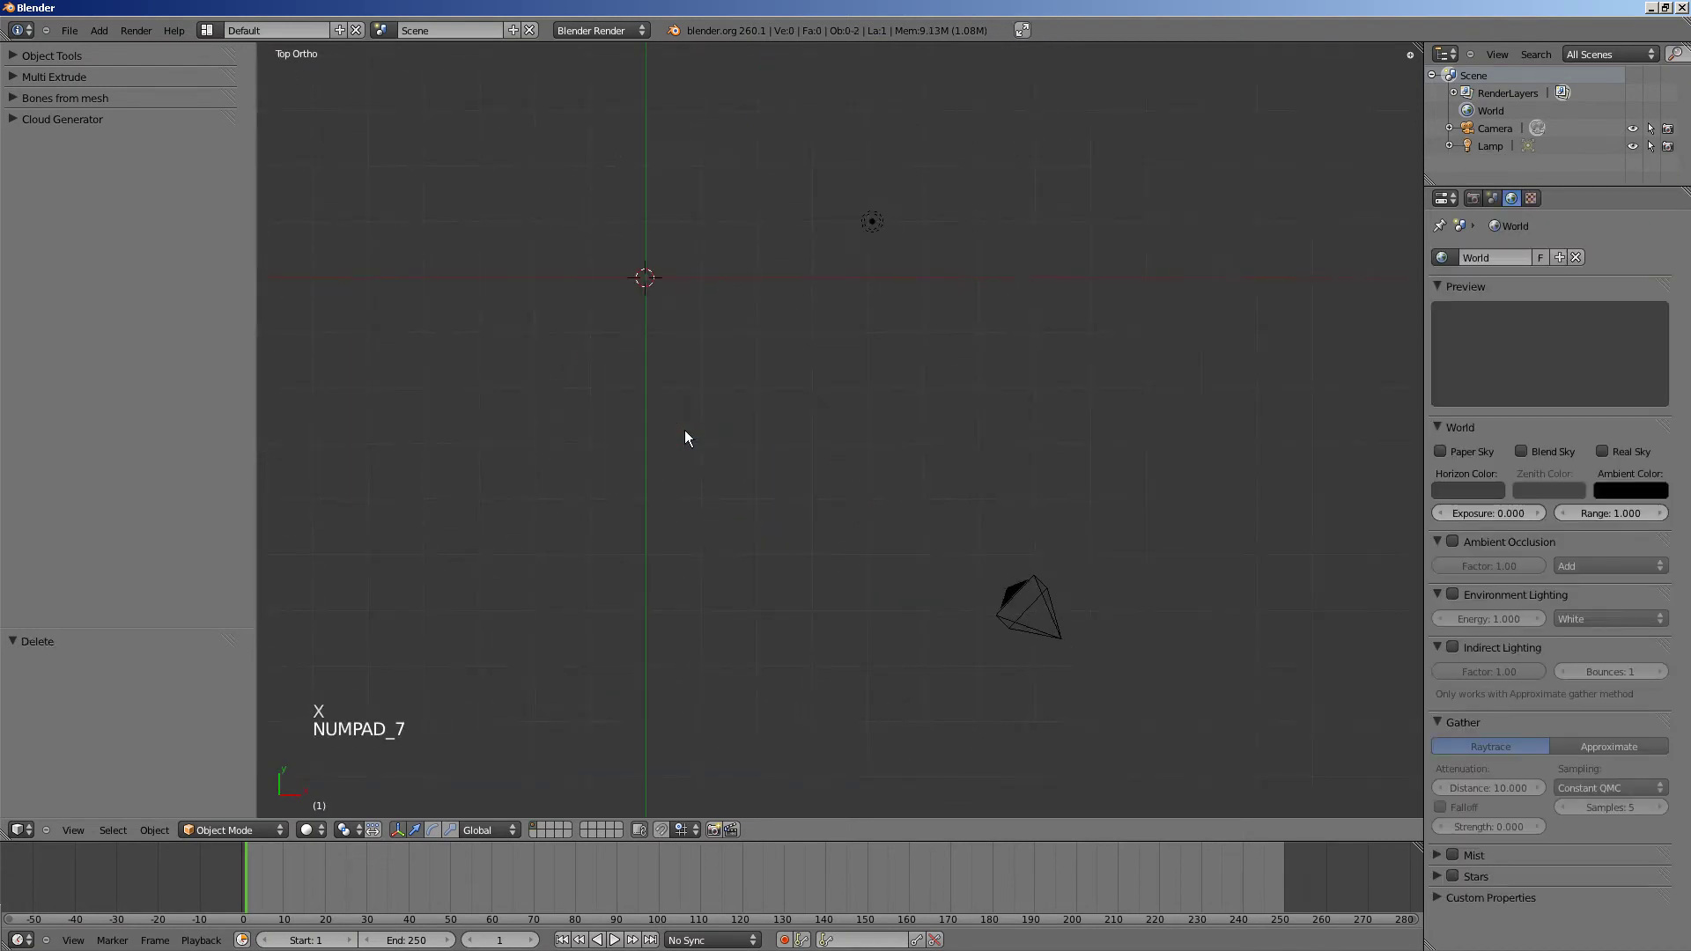
pyautogui.middleClick(819, 330)
pyautogui.scroll(3)
pyautogui.press('KP_5')
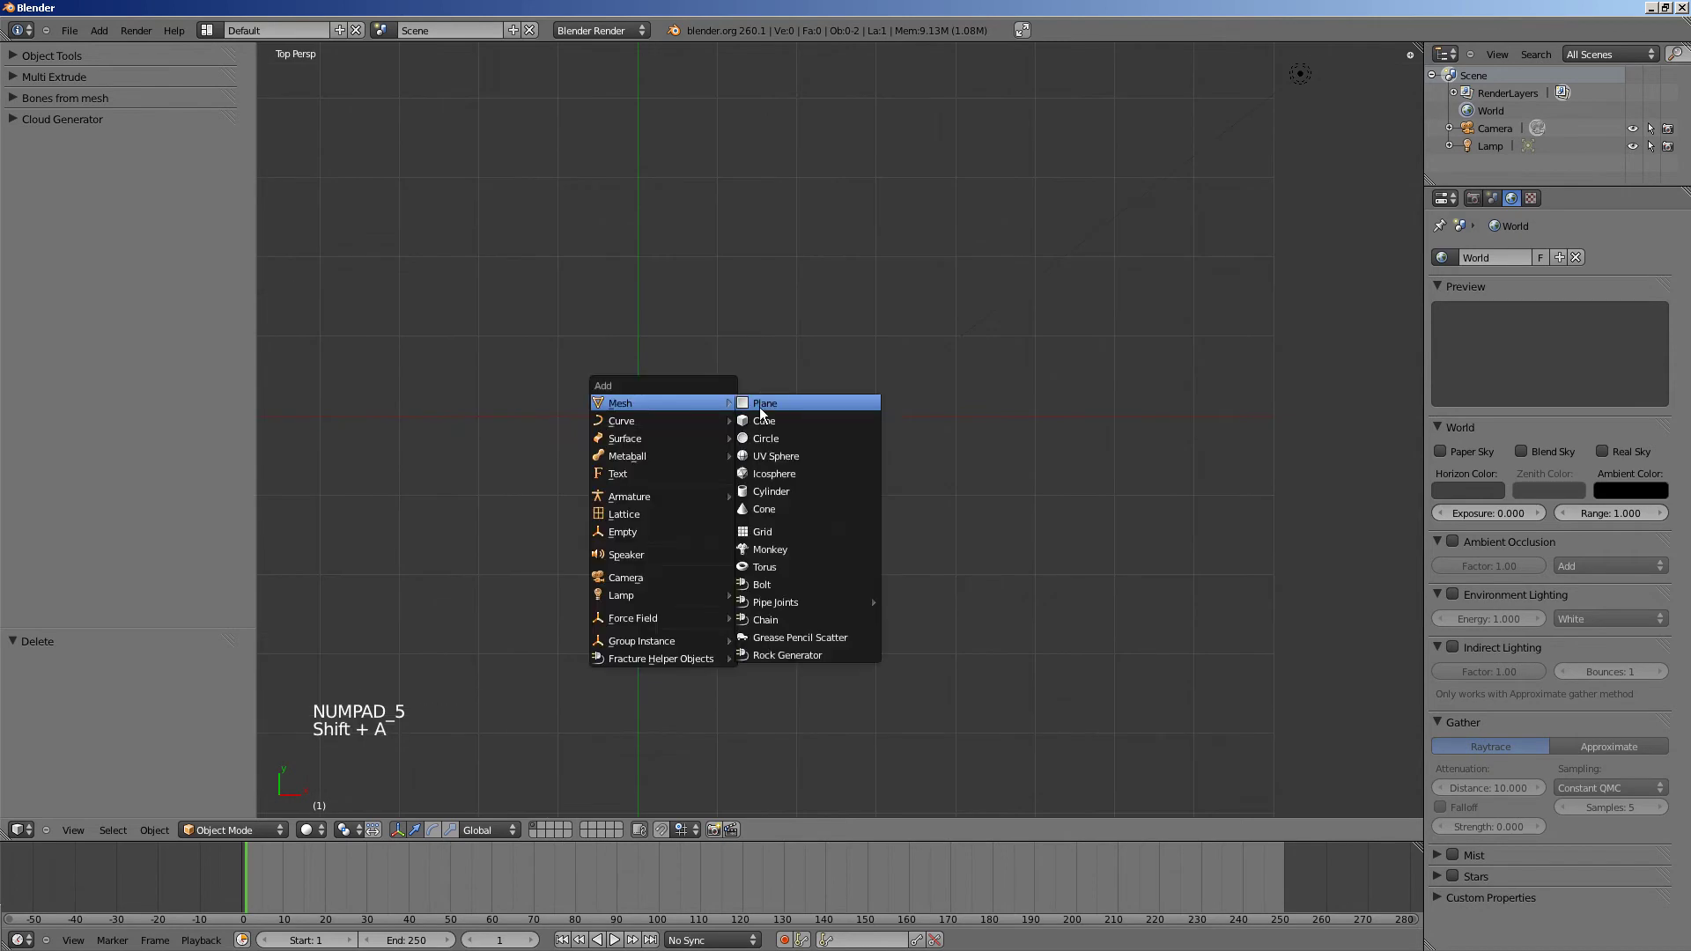
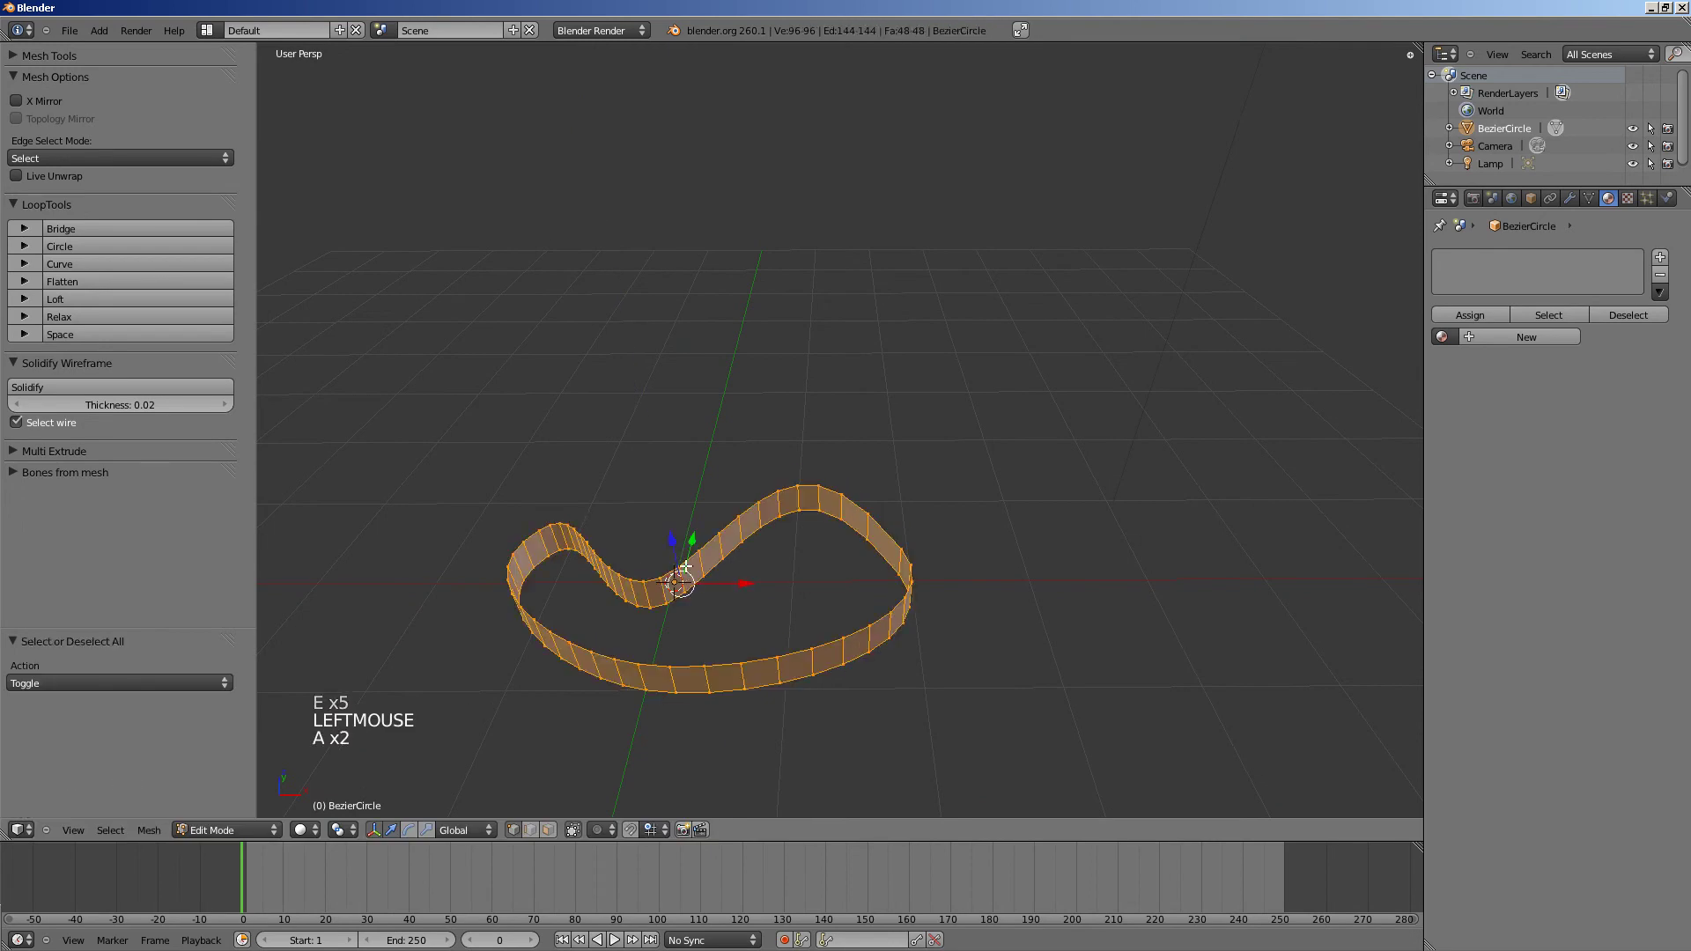
# Extrude the outline wall into new faces forming a flat band around the blob.
pyautogui.press('alt+s')
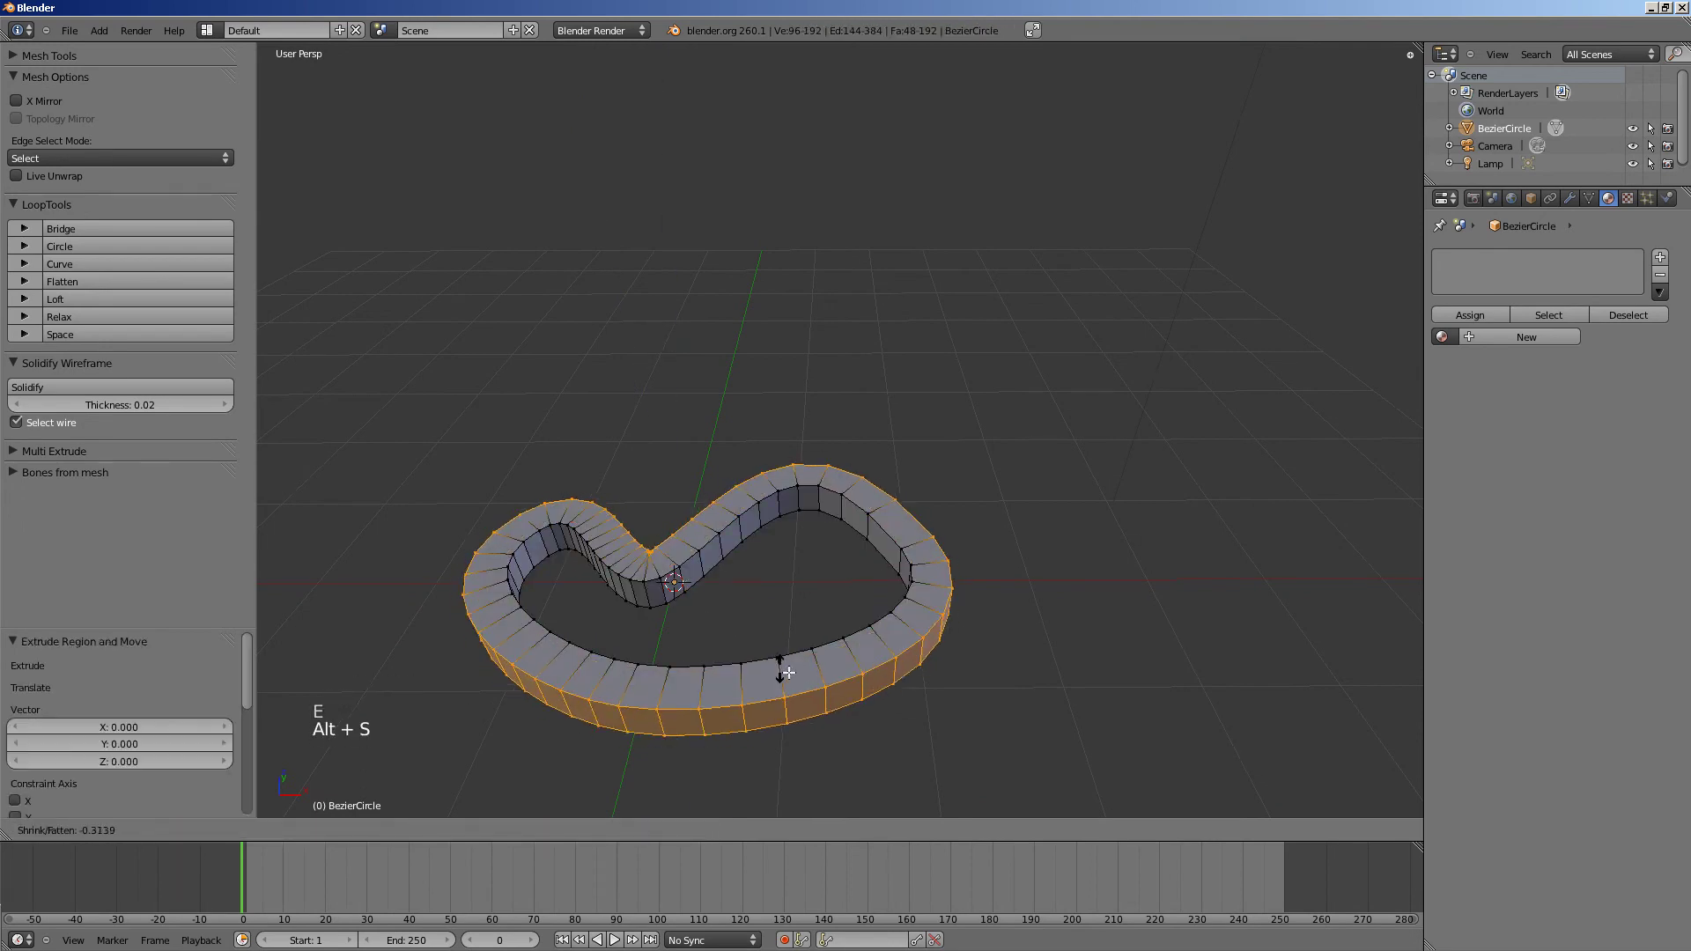
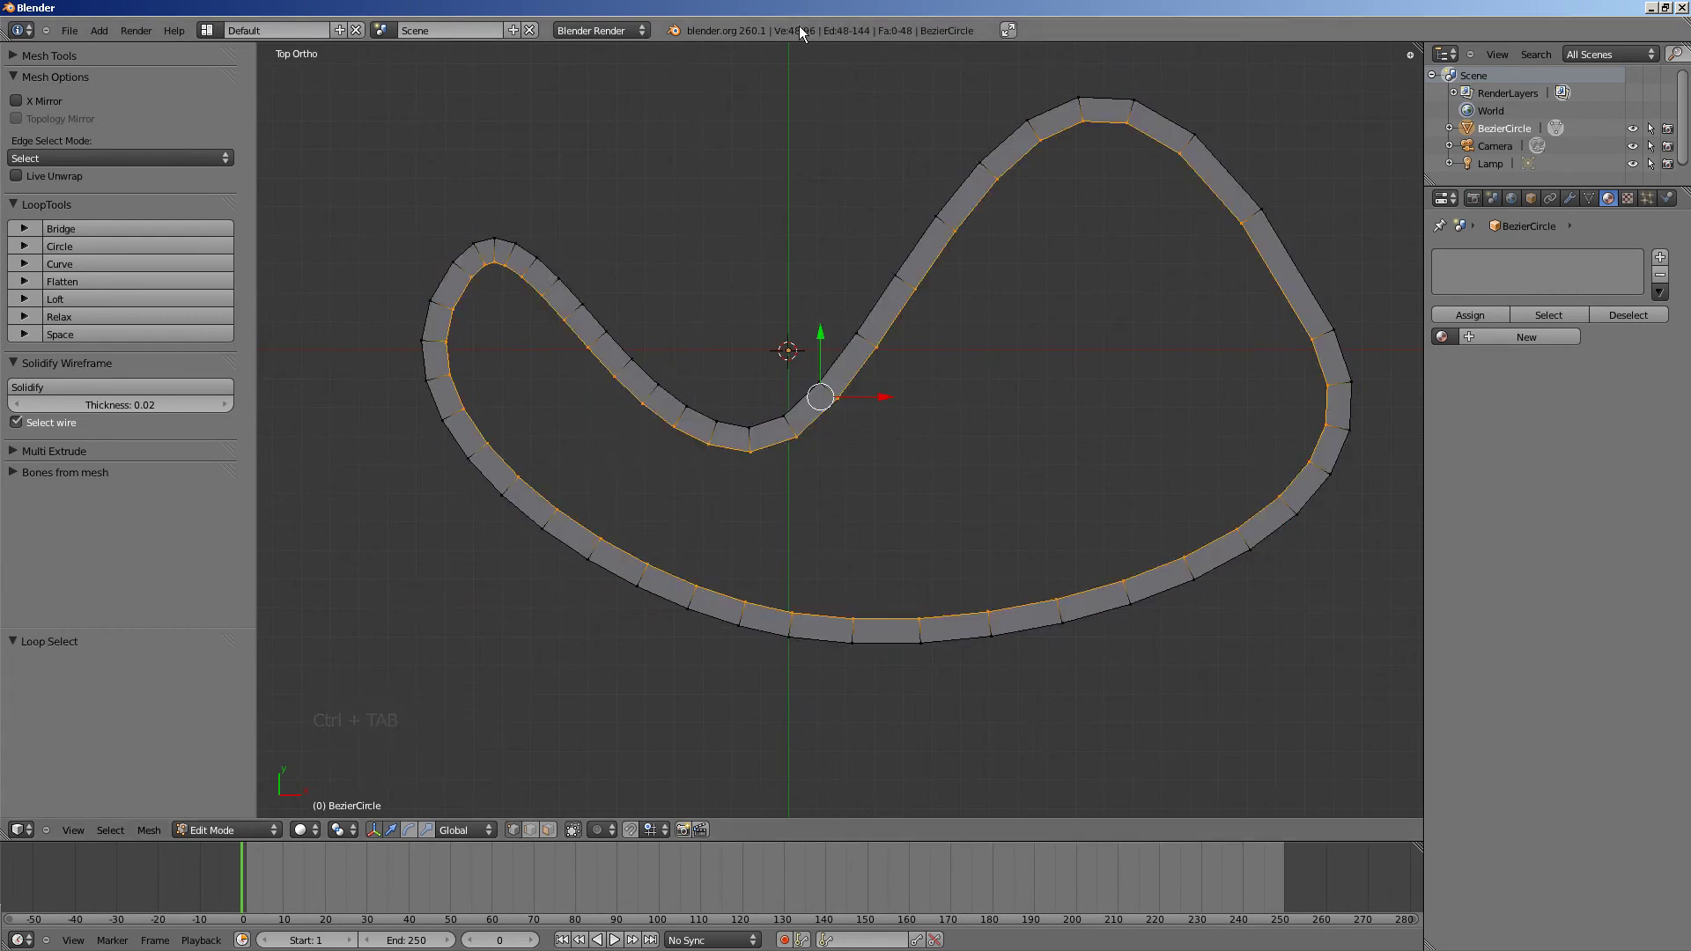
# Switch the mesh select mode to faces before filling the blob's interior with quads.
pyautogui.press('ctrl+Tab')
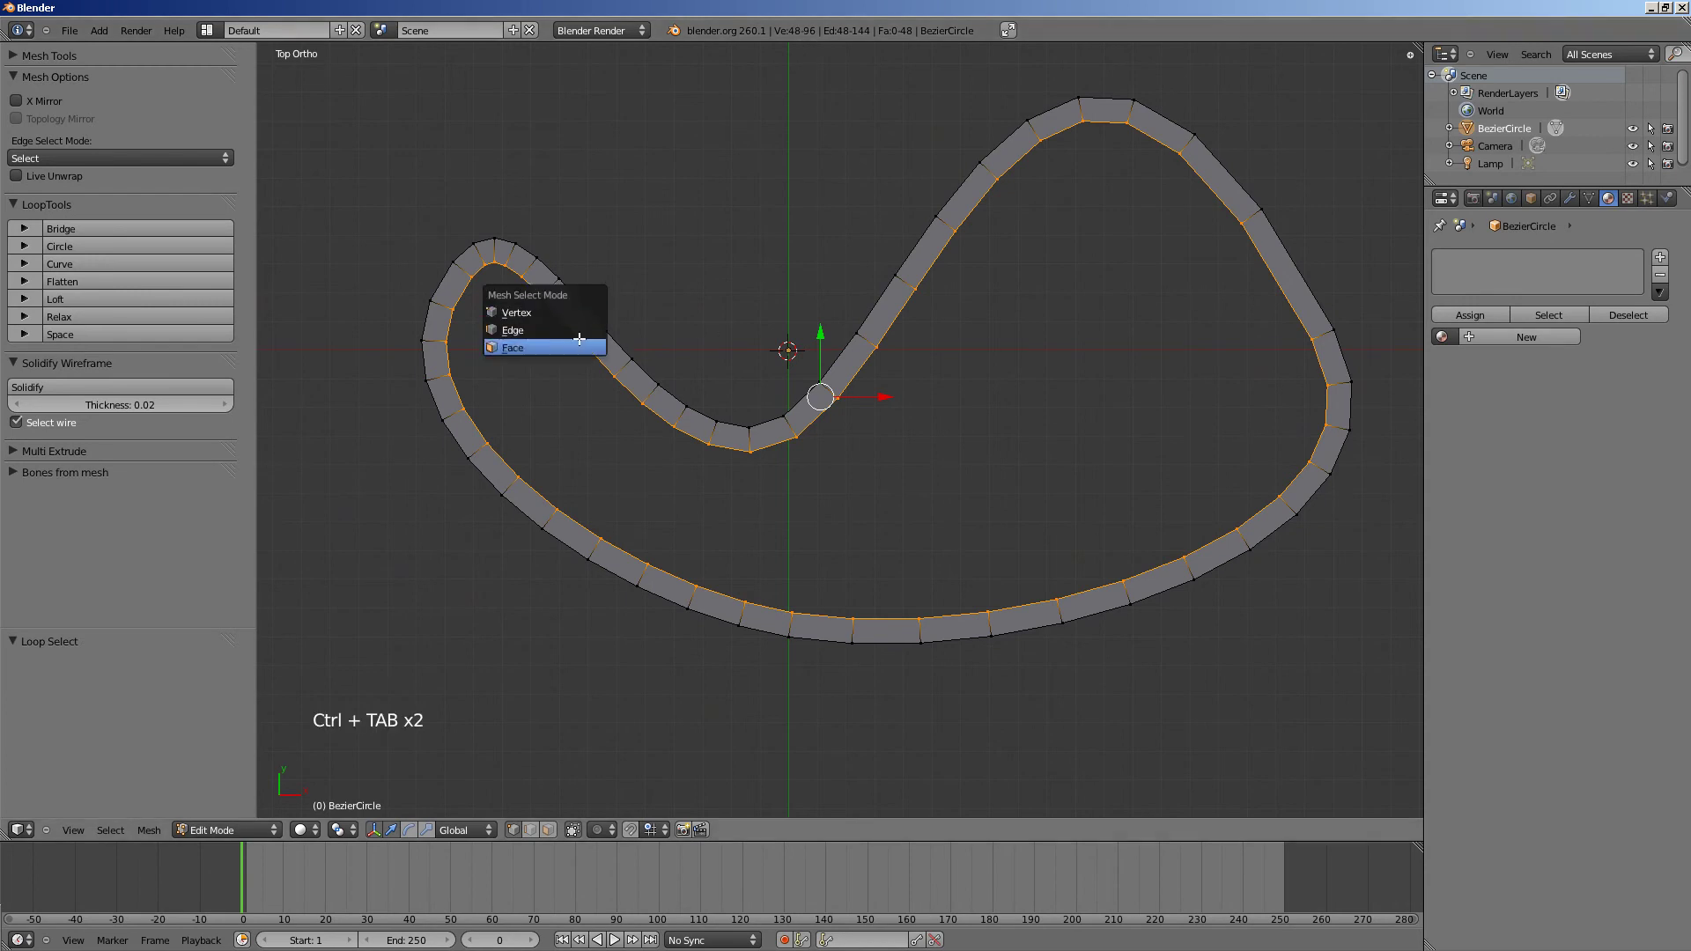
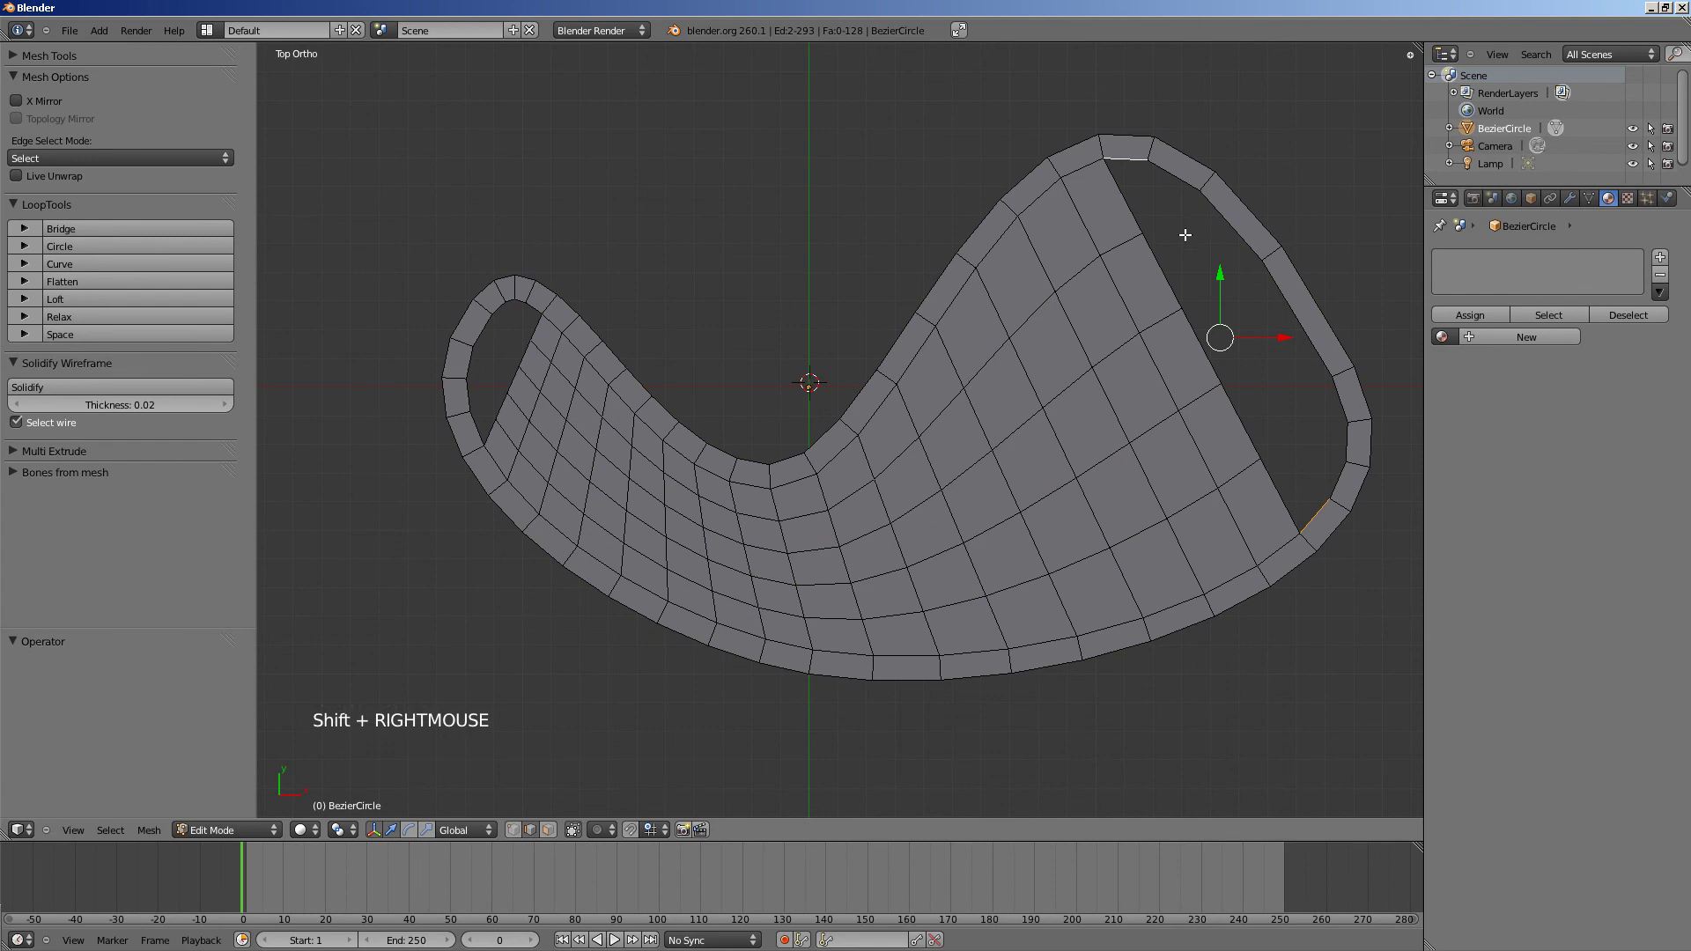
# Slide a lower edge loop across the interior grid to even out the quad rows.
pyautogui.press('ctrl+r')
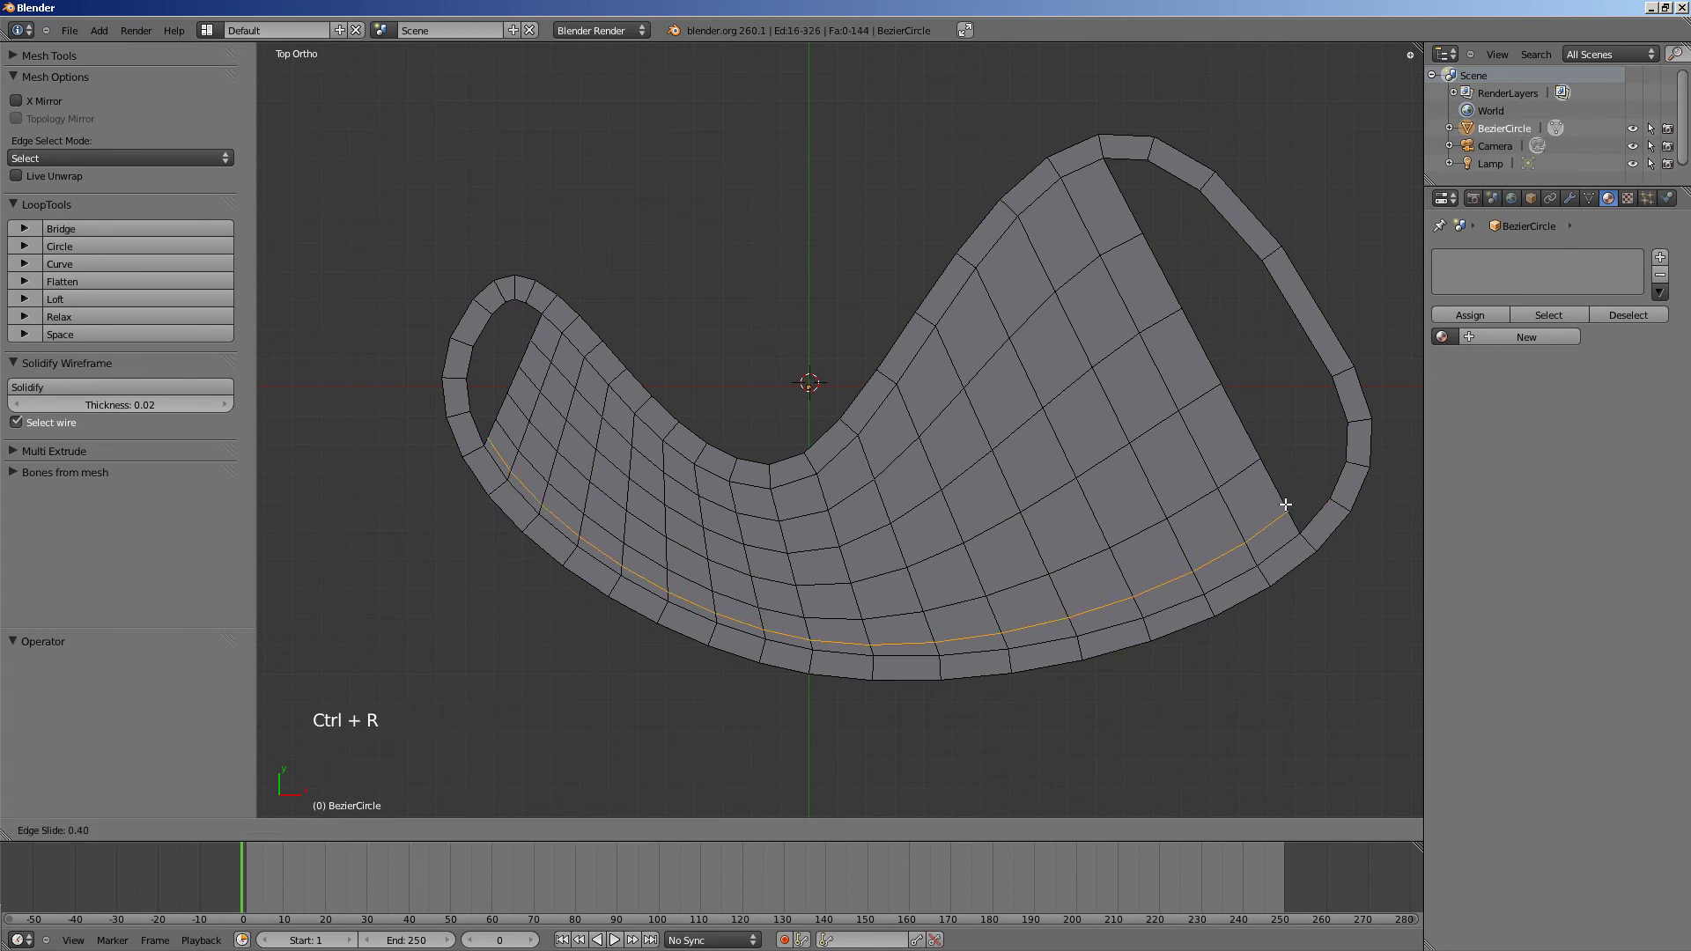
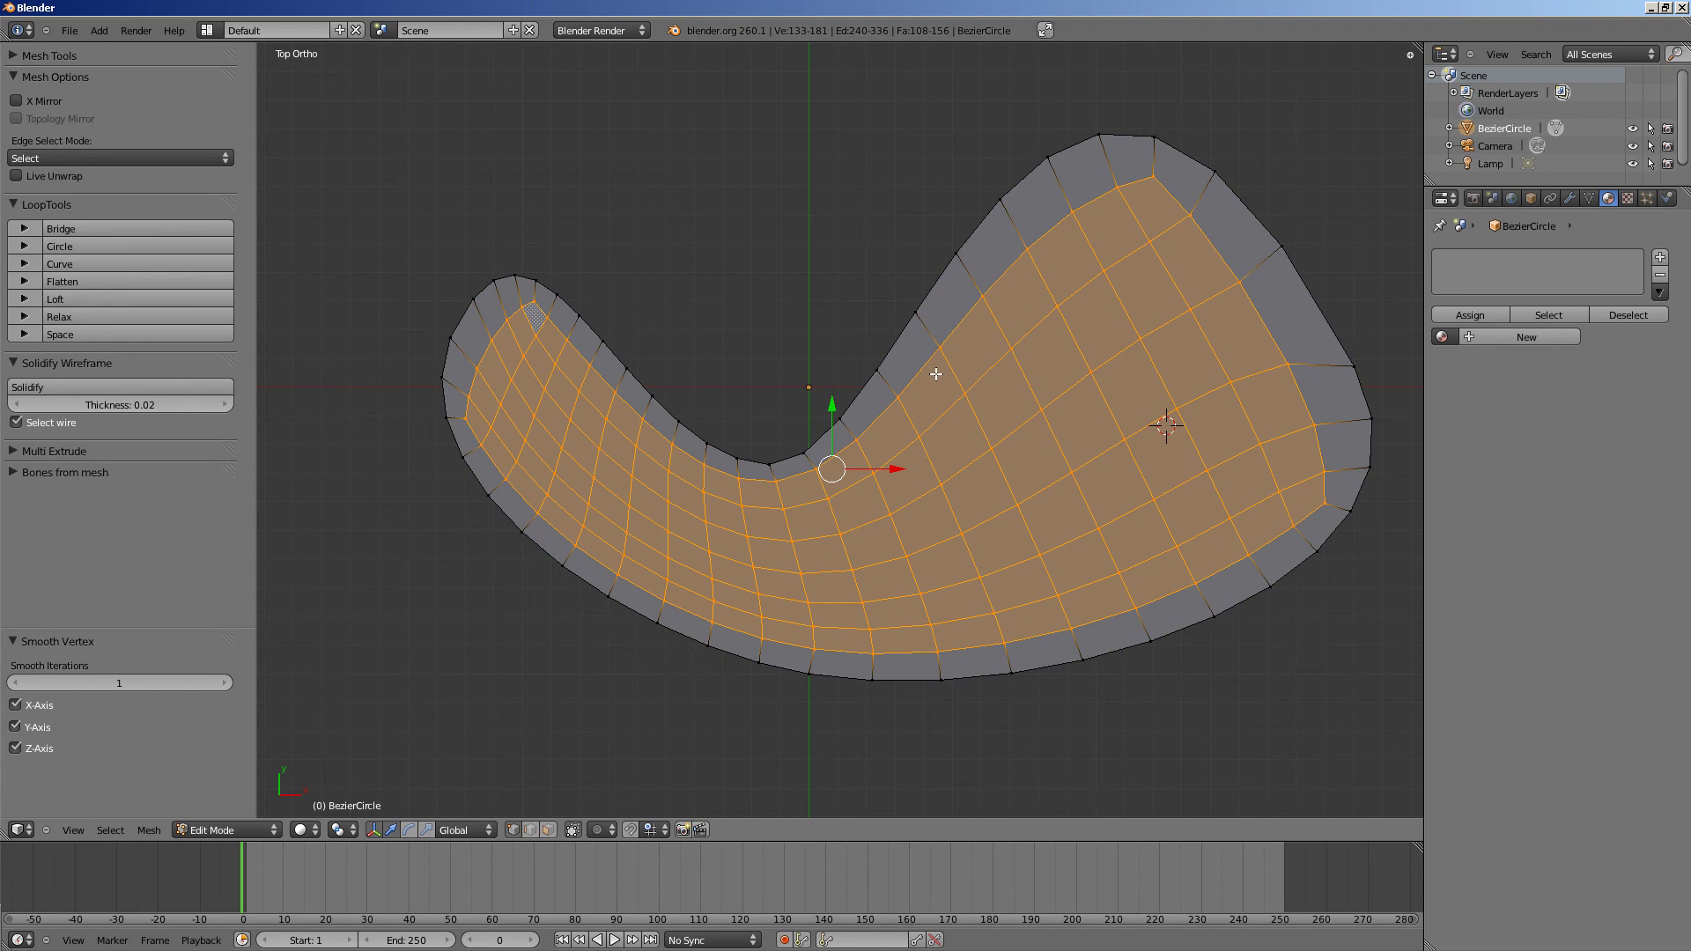
# Smooth the inner grid via the Specials menu and return to Object Mode.
pyautogui.press('w')
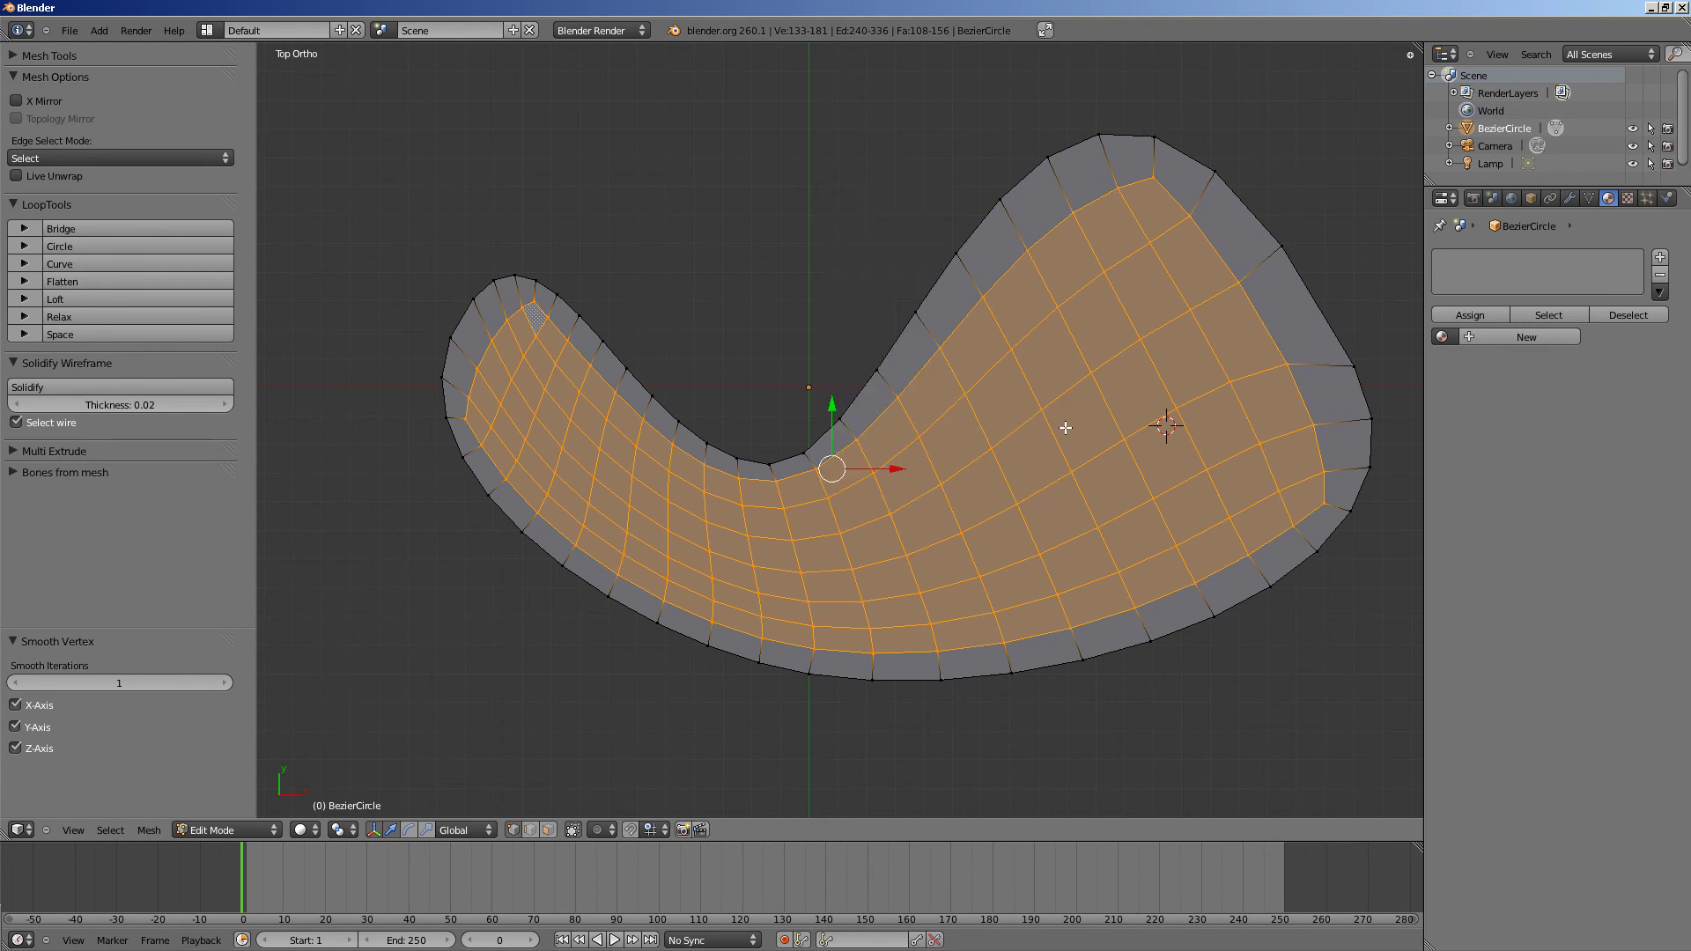
pyautogui.press('Tab')
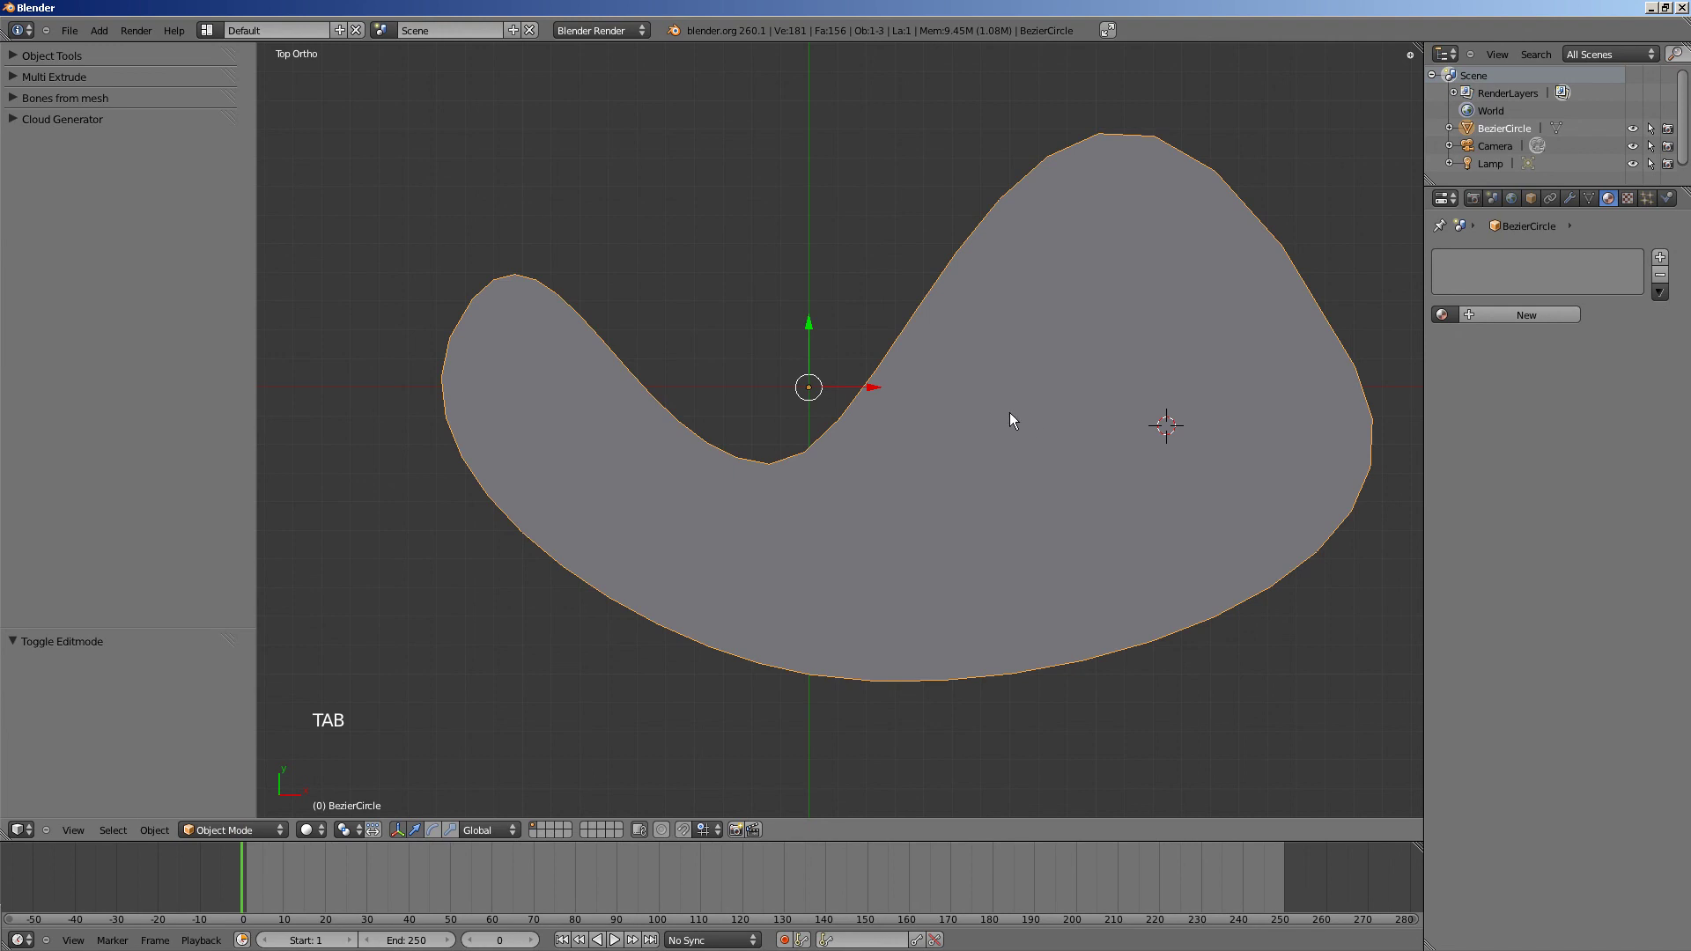